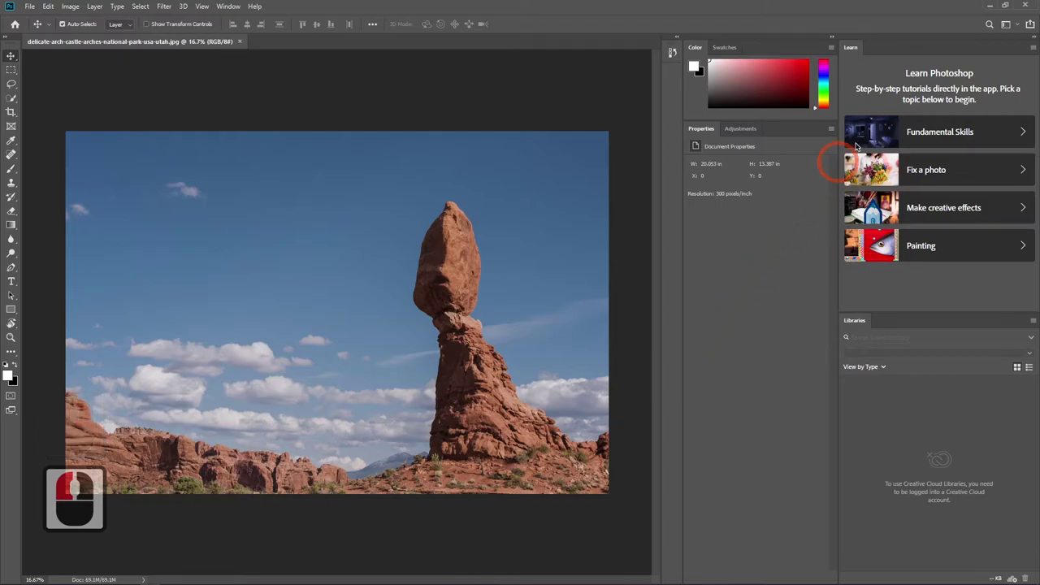
Step: Show the workspace presets list from the top-right switcher, with Essentials available to restore the Layers panel
click(1015, 27)
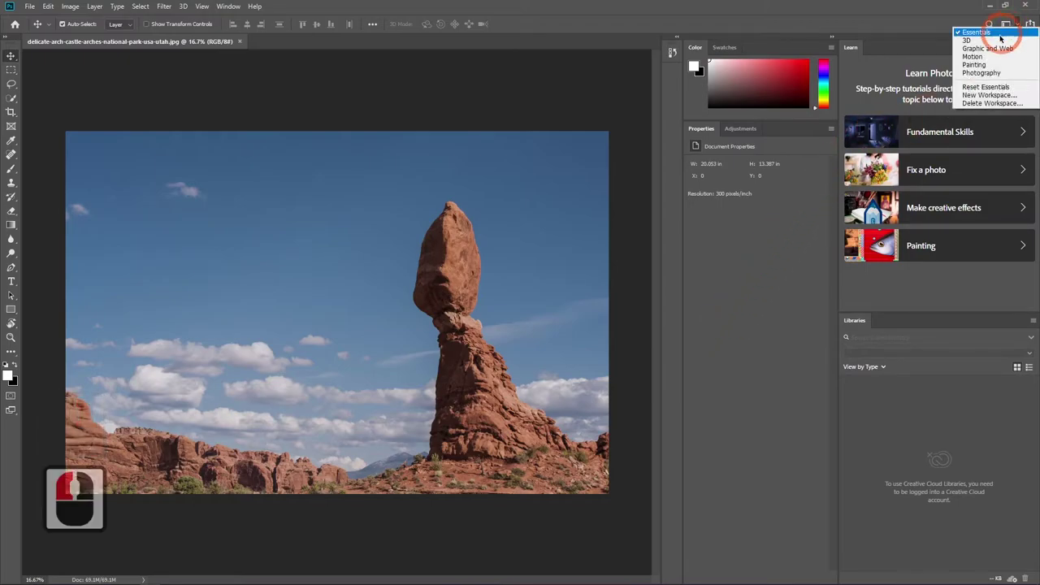